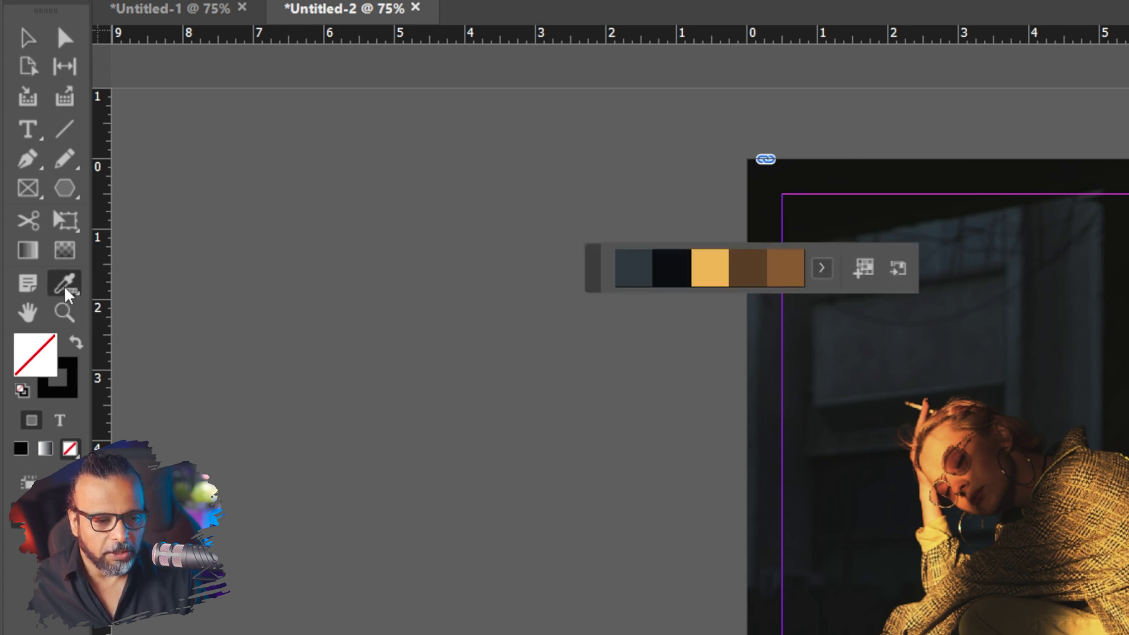
Sample a five-swatch dark theme of blues, golds and browns from the moody portrait.
left_click(39, 232)
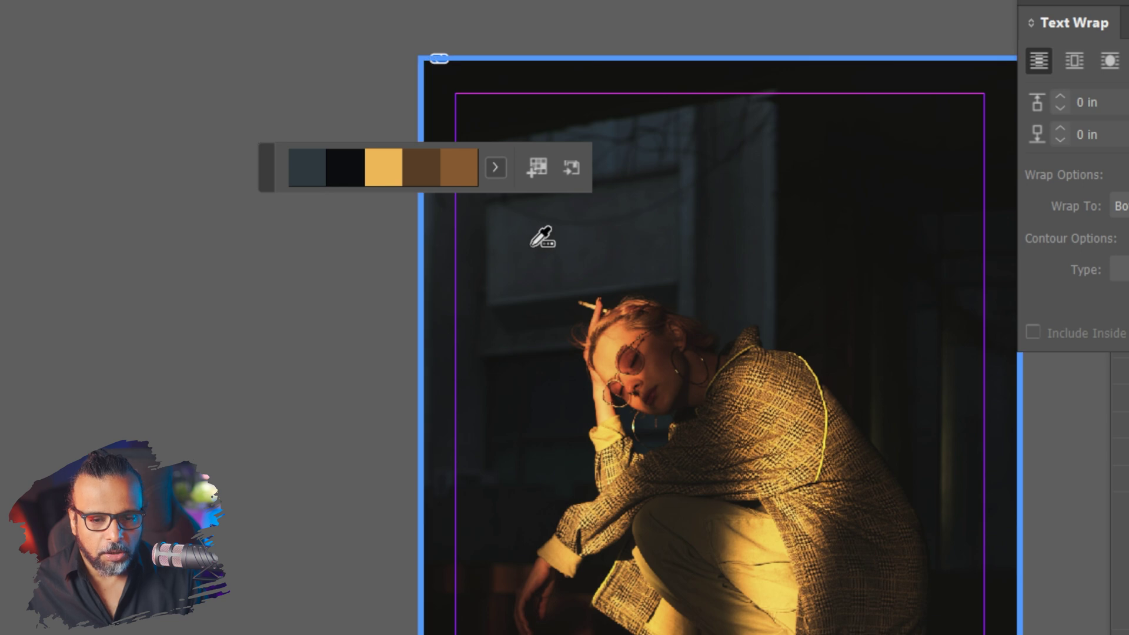
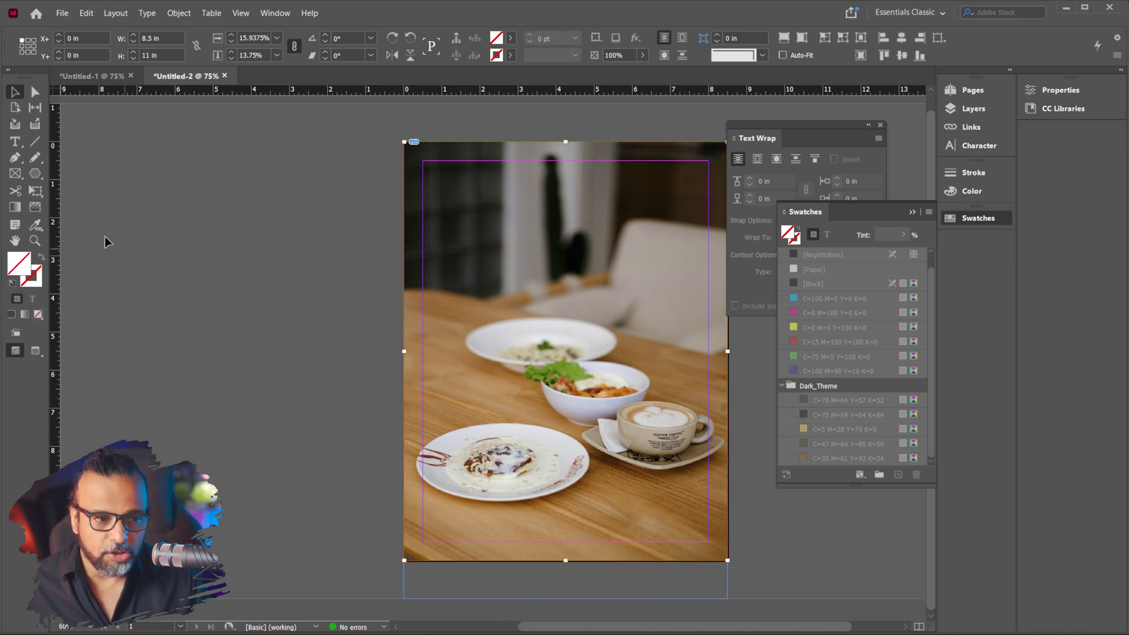
Sample the café table photo and switch its theme to the Colorful variation of greens, beiges and orange.
left_click(40, 227)
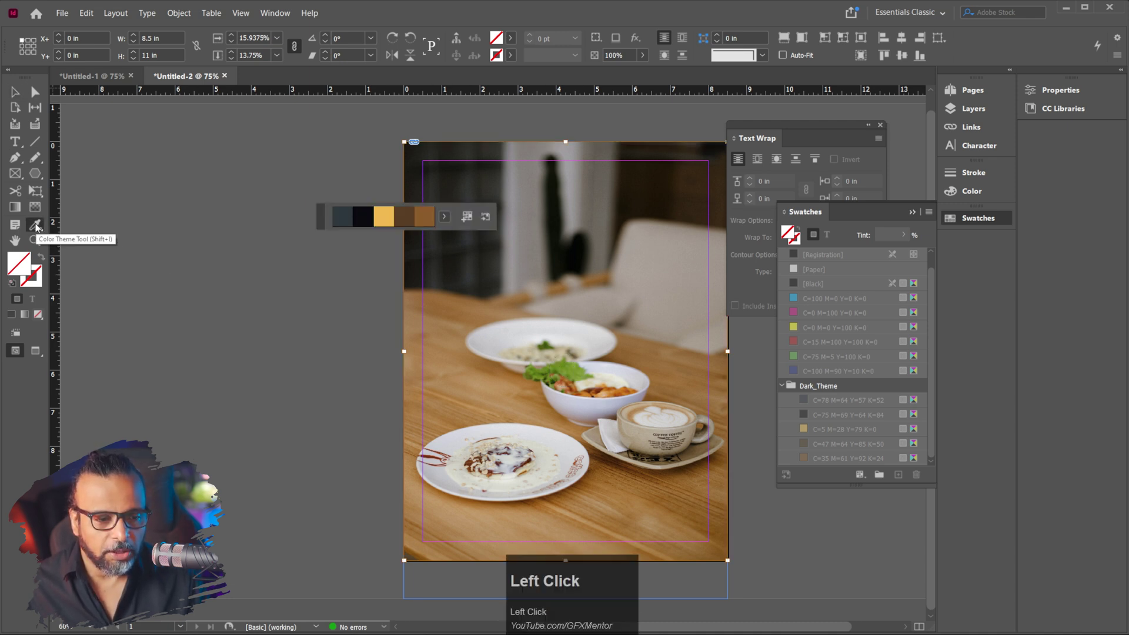
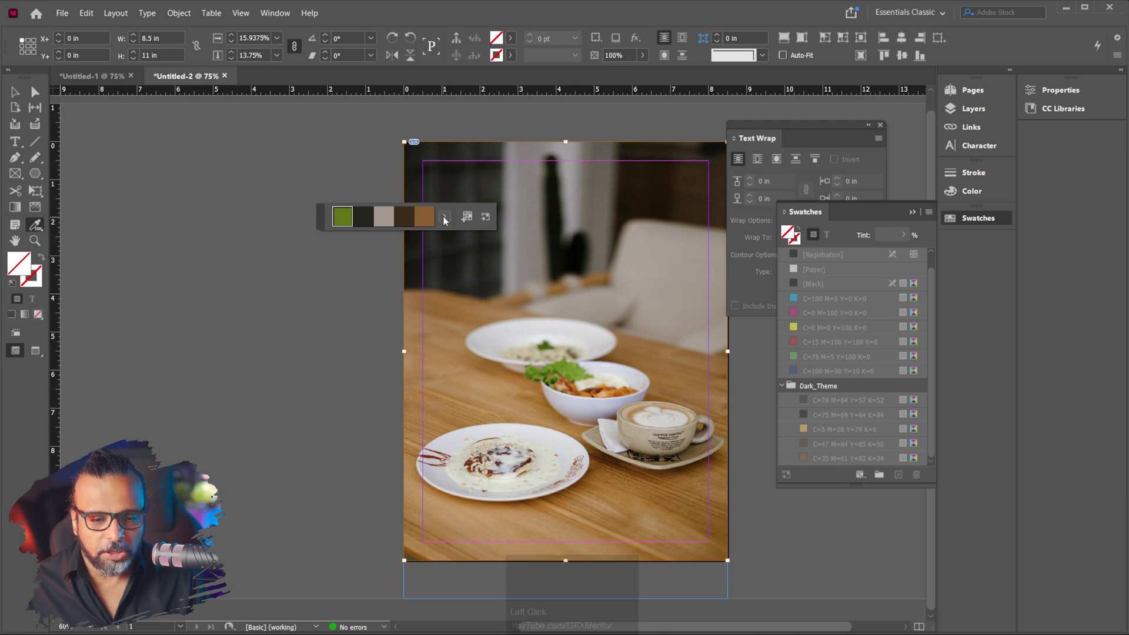
left_click(447, 222)
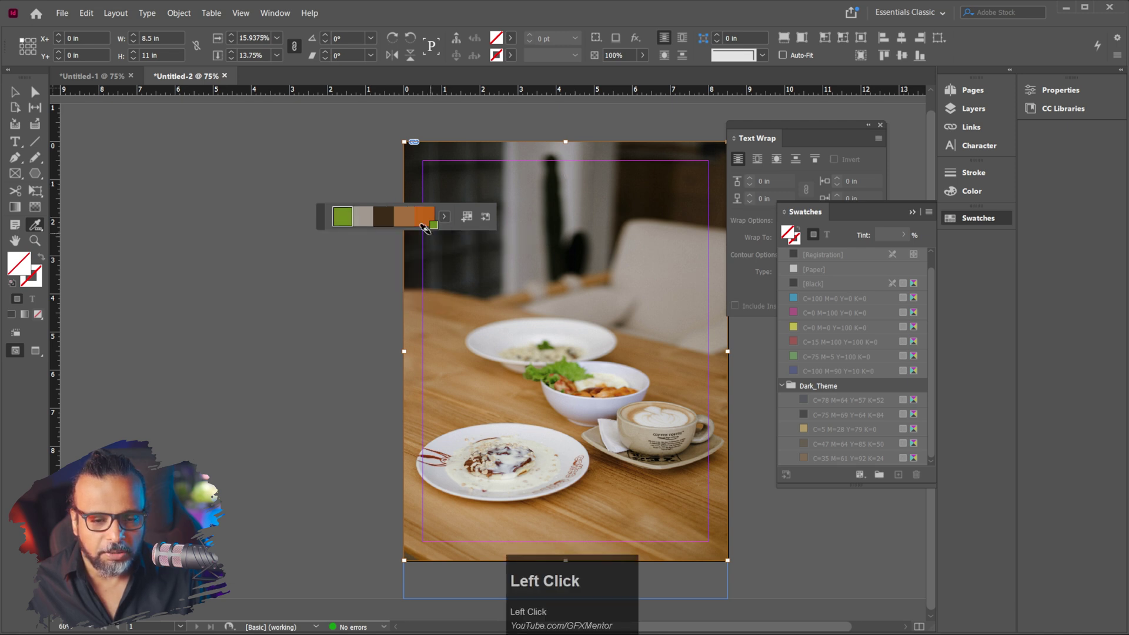
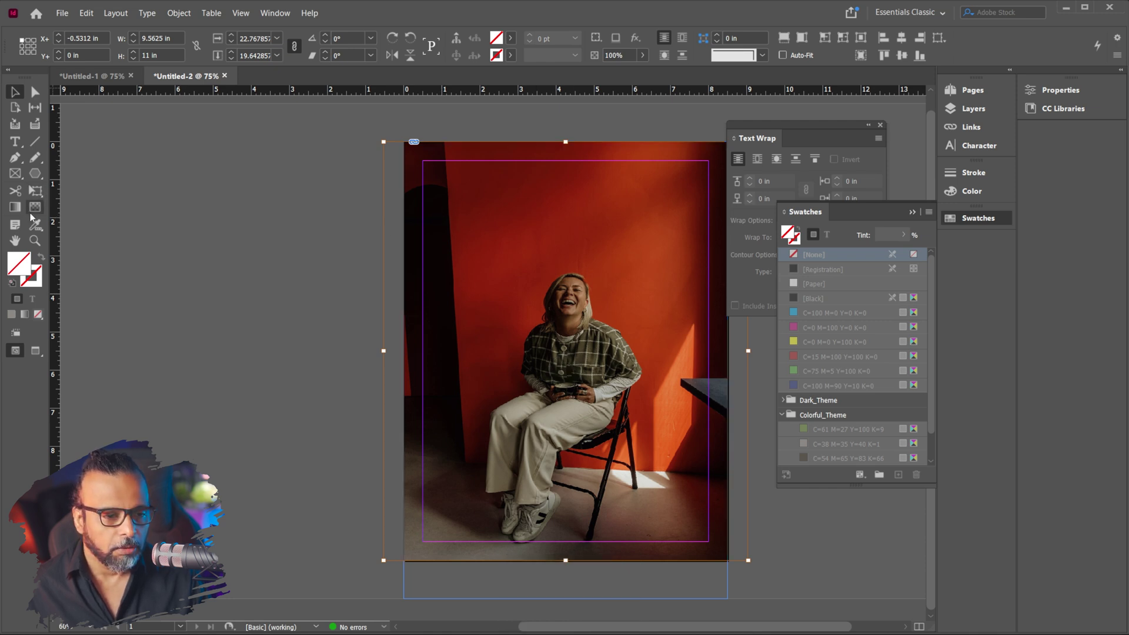
Sample the orange-wall photo and choose the Muted variation of beige, grey-brown, orange and reds.
left_click(38, 233)
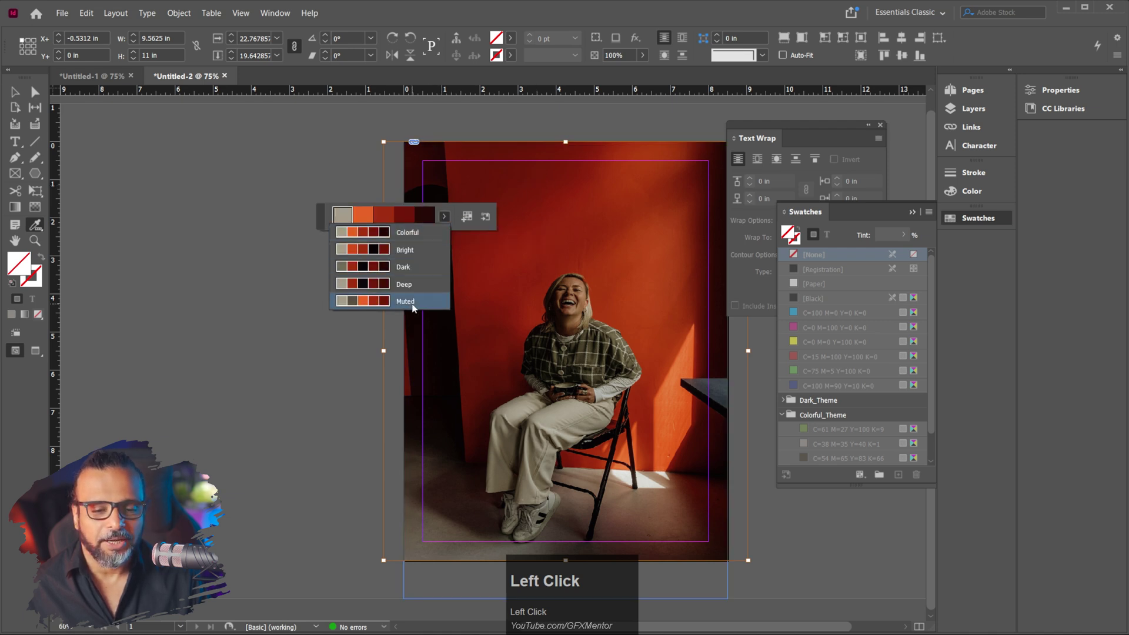
left_click(415, 303)
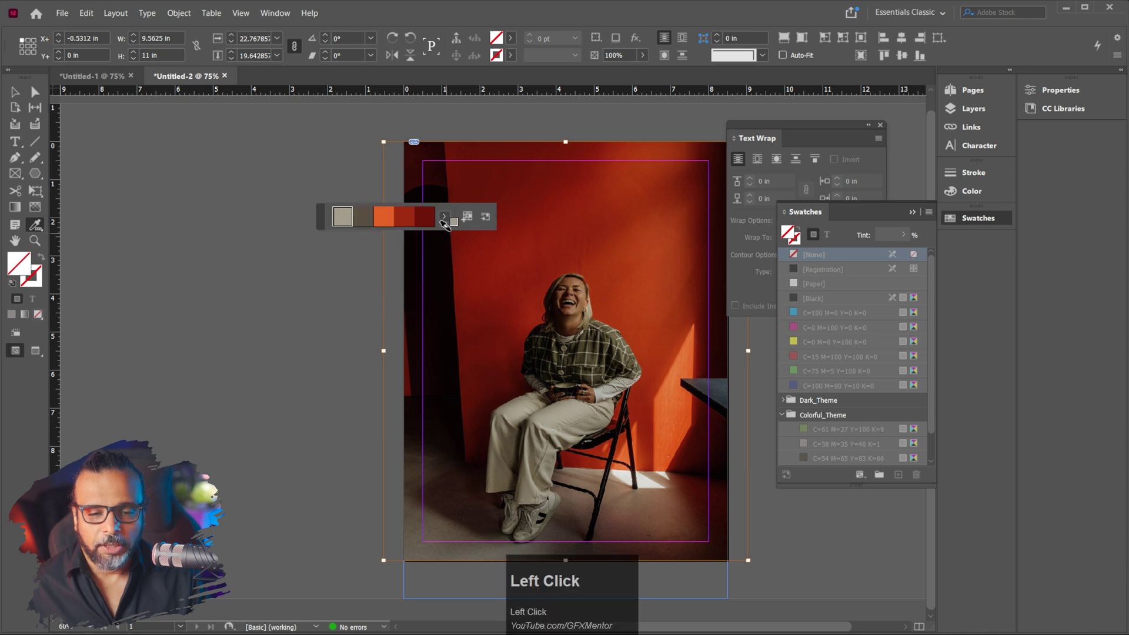